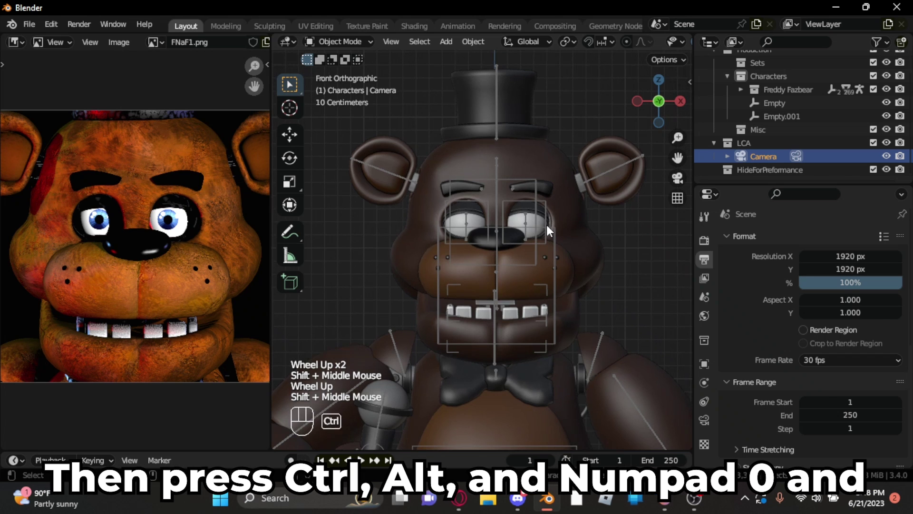
# Snap the camera to the front view and slide it sideways to centre Freddy's face
pyautogui.press('ctrl+alt+KP_0')
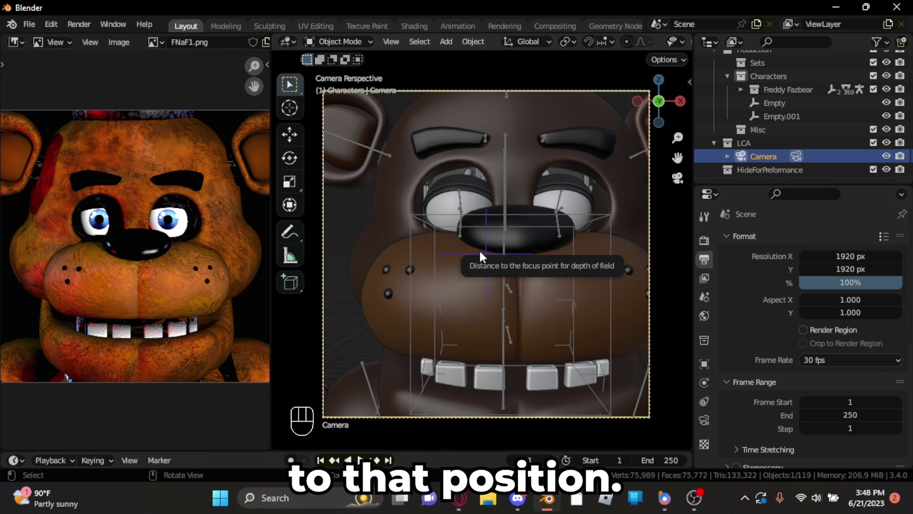
pyautogui.press('g')
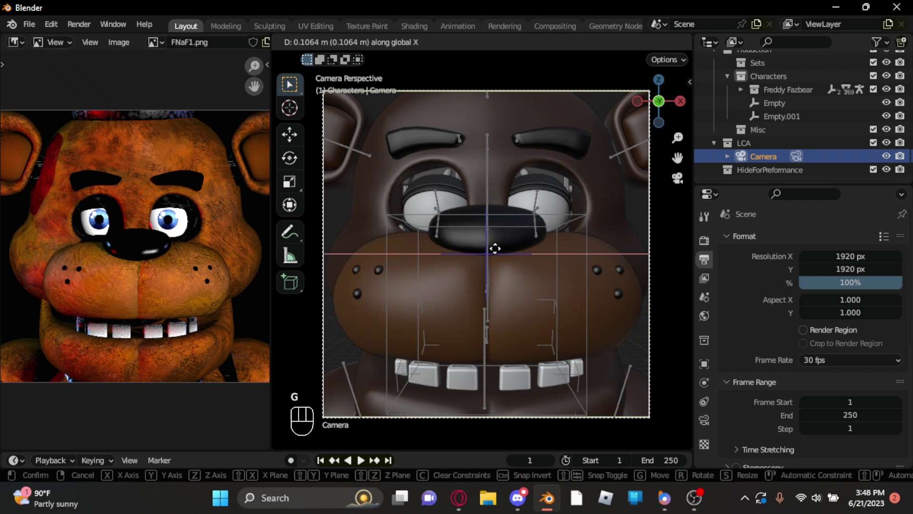
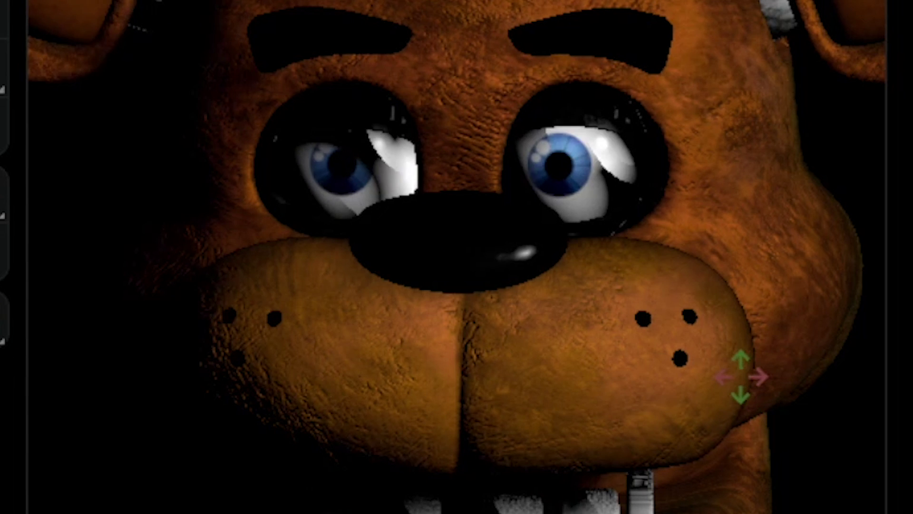
# Select the camera and set its clipping to start 0.1 m, end 300000 m
pyautogui.click(794, 367)
pyautogui.scroll(-3)
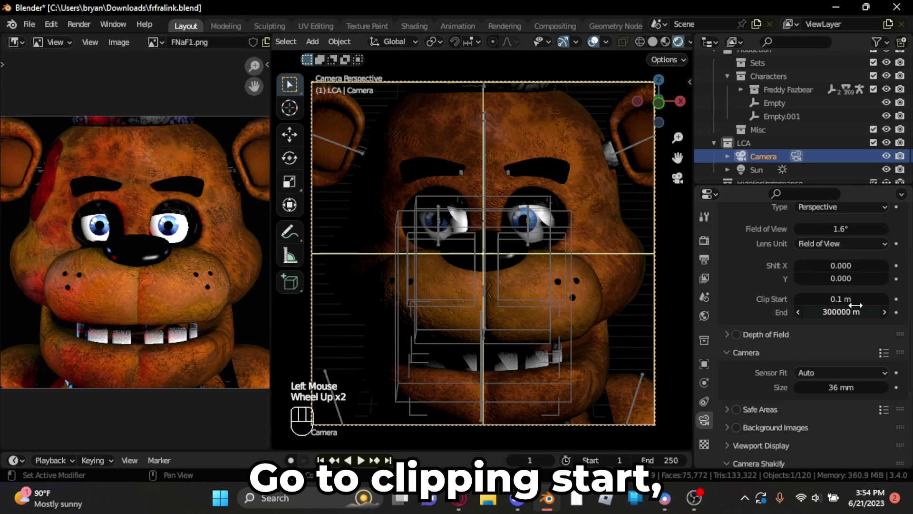
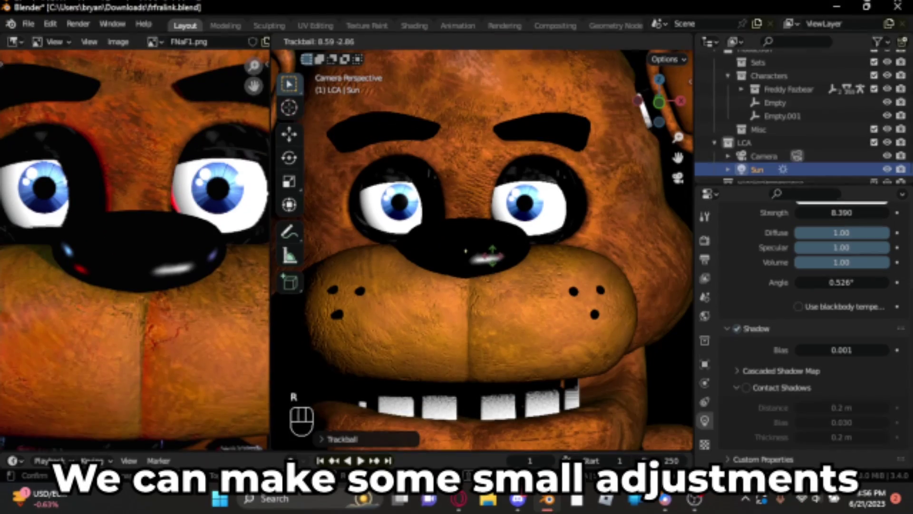
# Trackball-rotate the main sun light until Freddy's eye shadows match the reference
pyautogui.press('r')
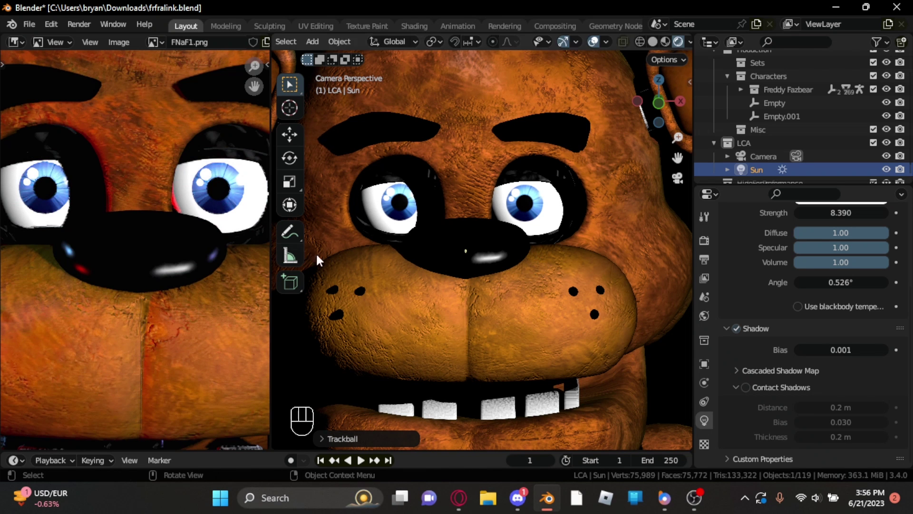
pyautogui.press('r')
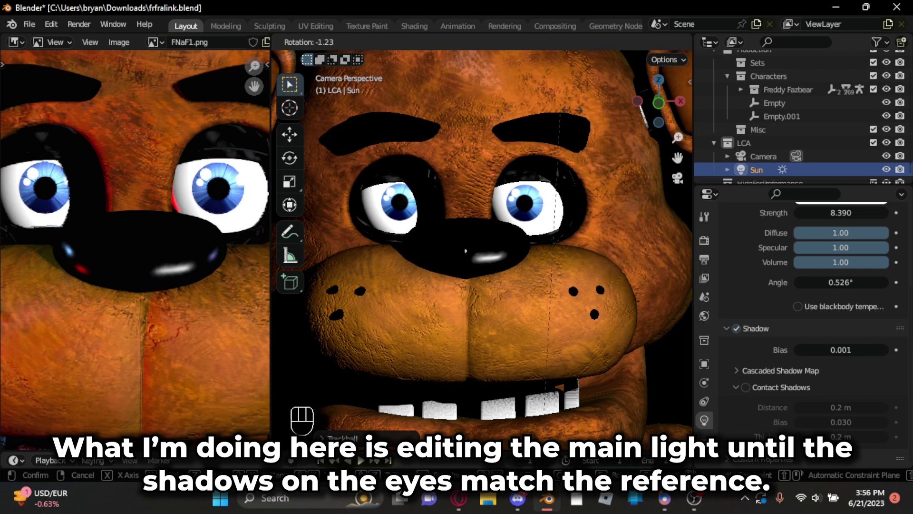
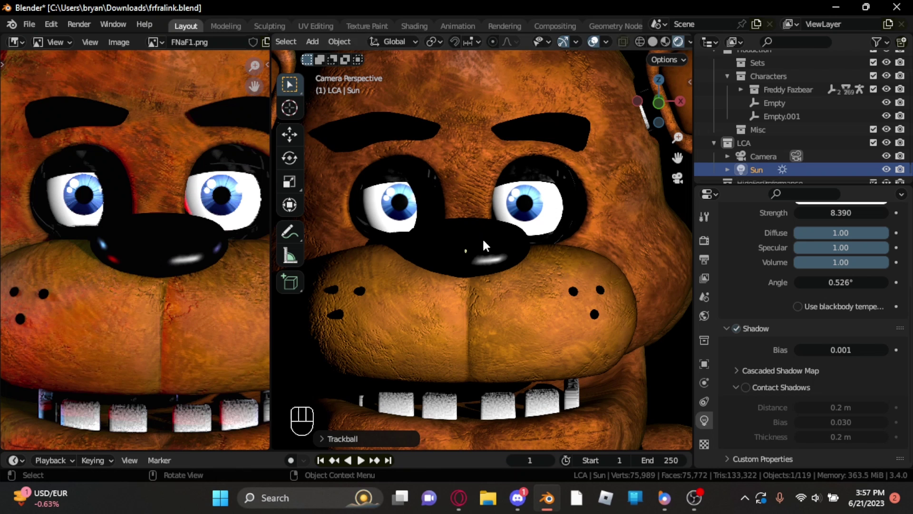
pyautogui.scroll(-3)
pyautogui.scroll(3)
pyautogui.scroll(3)
pyautogui.scroll(3)
pyautogui.press('r')
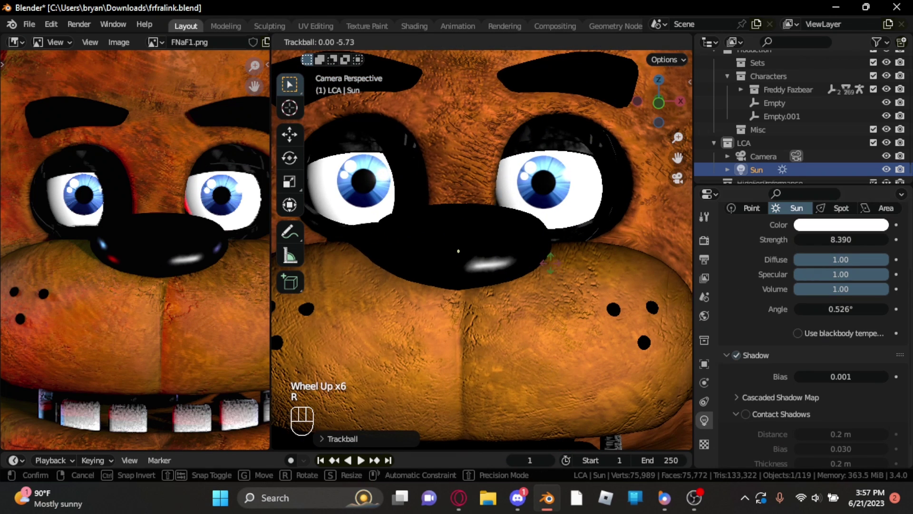
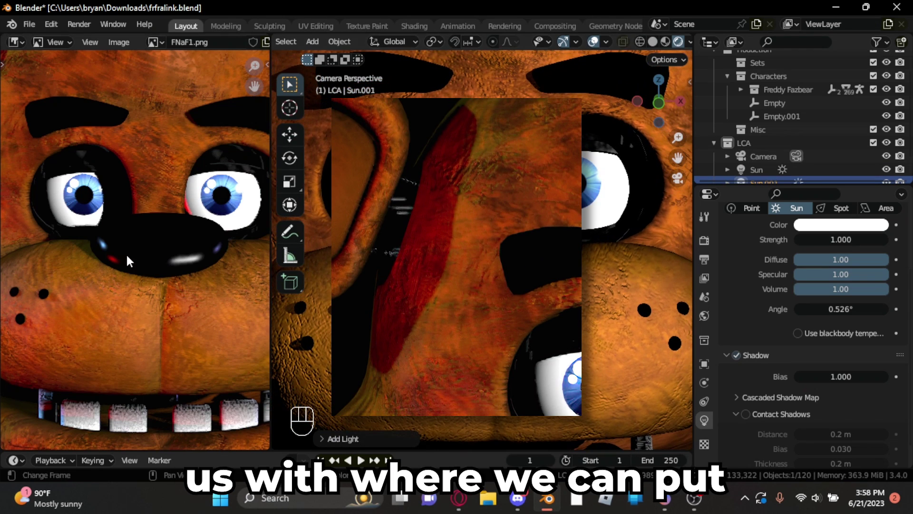
# Tumble the second sun light until the nose reflection matches the reference
pyautogui.press('r')
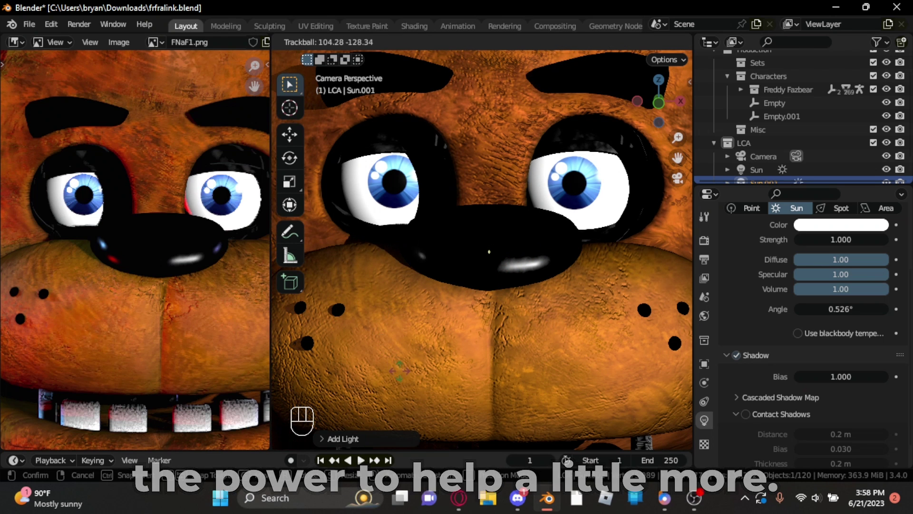
pyautogui.scroll(-3)
pyautogui.press('r')
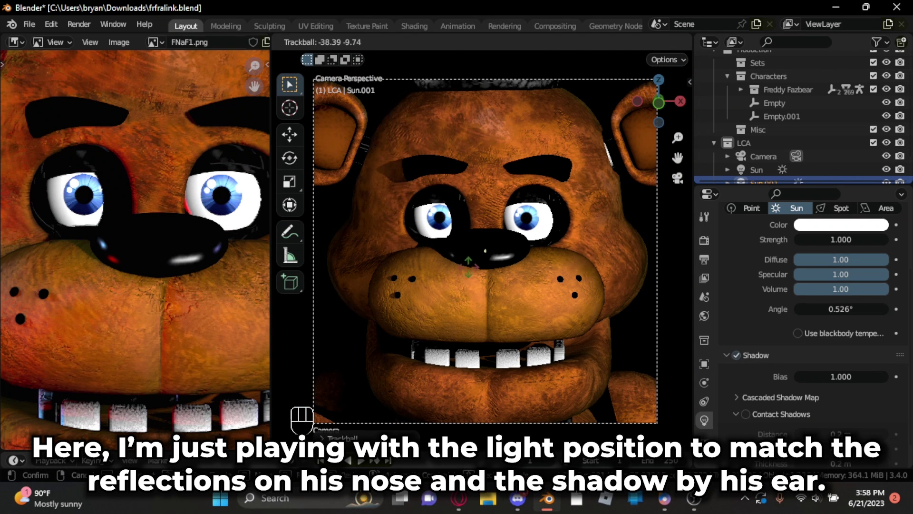
pyautogui.press('r')
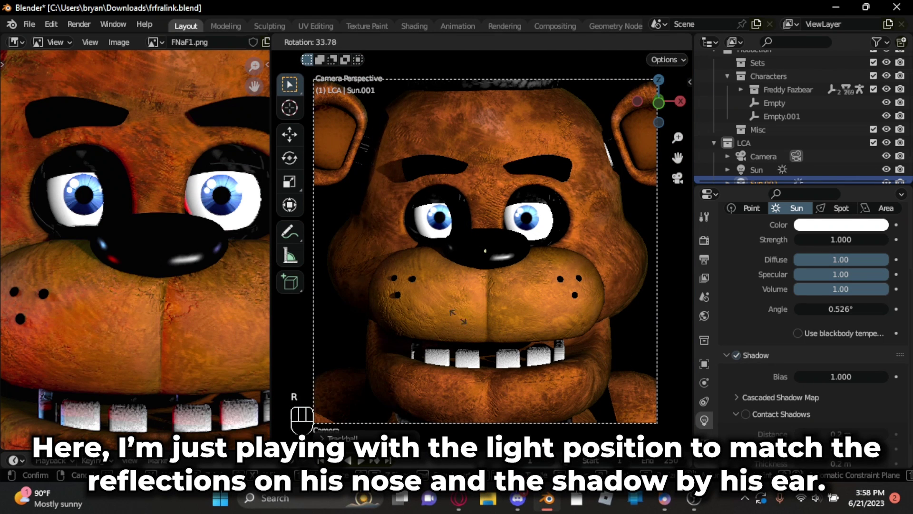
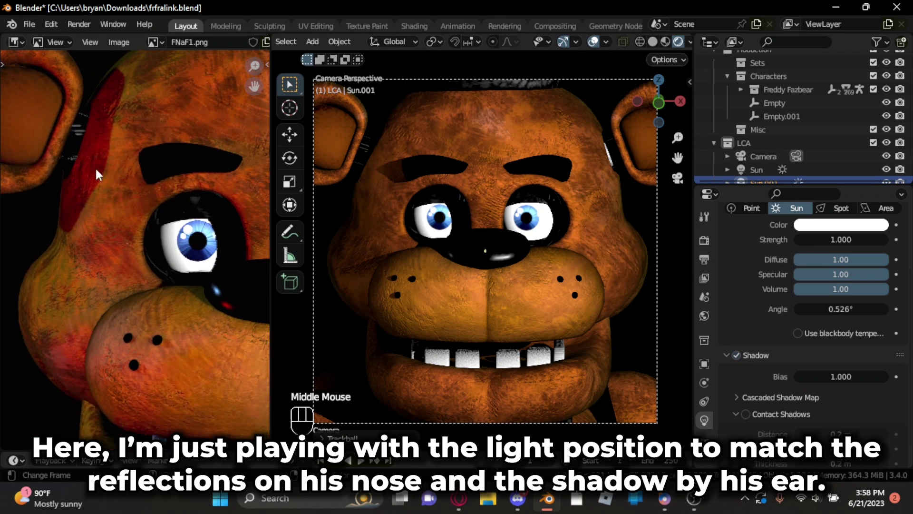
pyautogui.press('r')
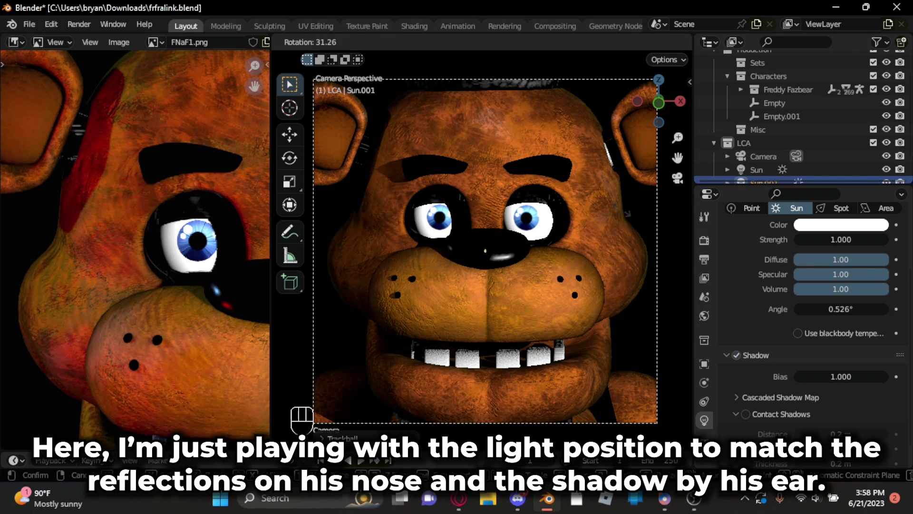
pyautogui.press('r')
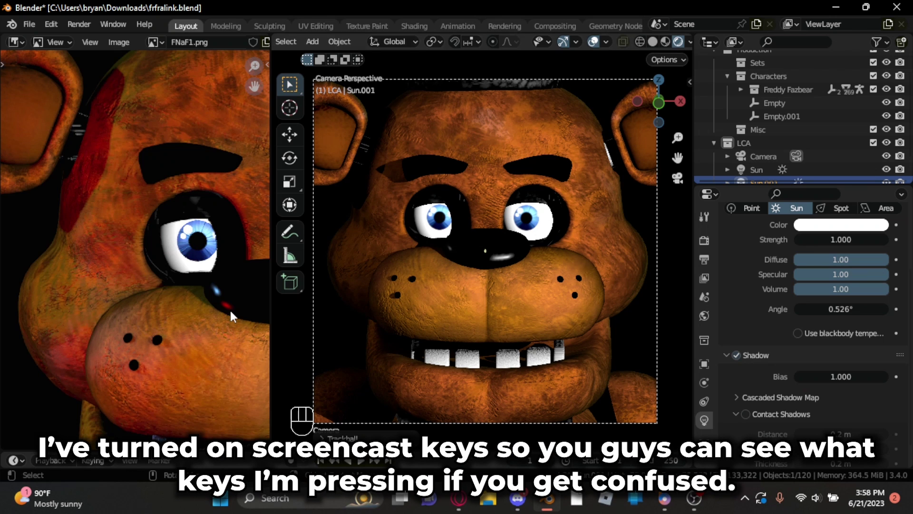
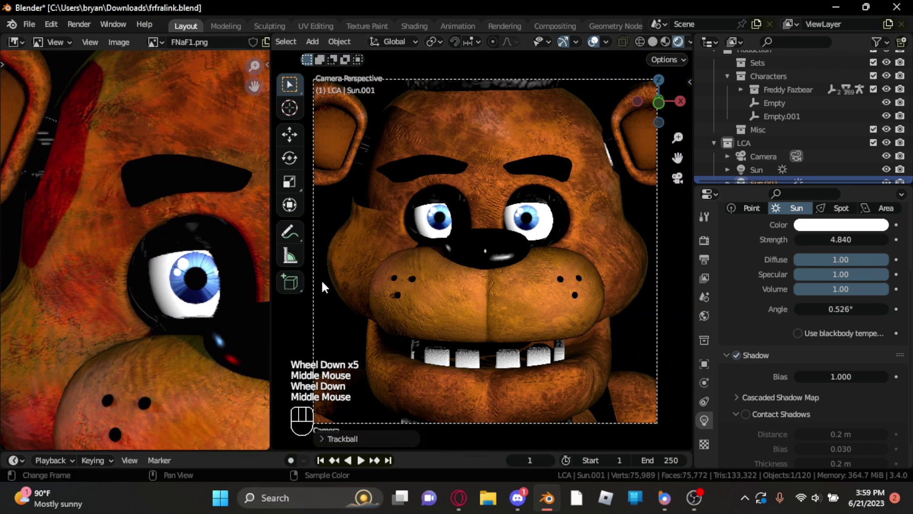
# Rotate it further to place the ear shadow, then raise its strength to 6.17
pyautogui.press('r')
pyautogui.press('r')
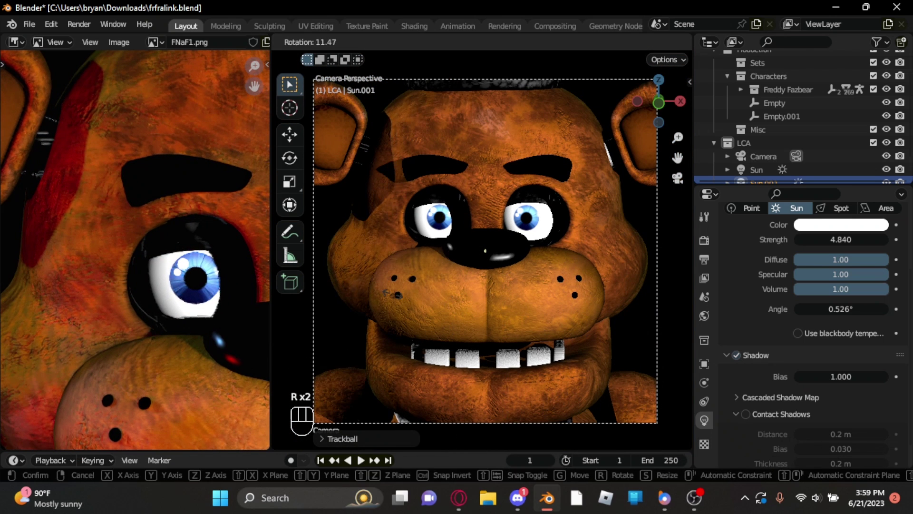
pyautogui.press('r')
pyautogui.press('r')
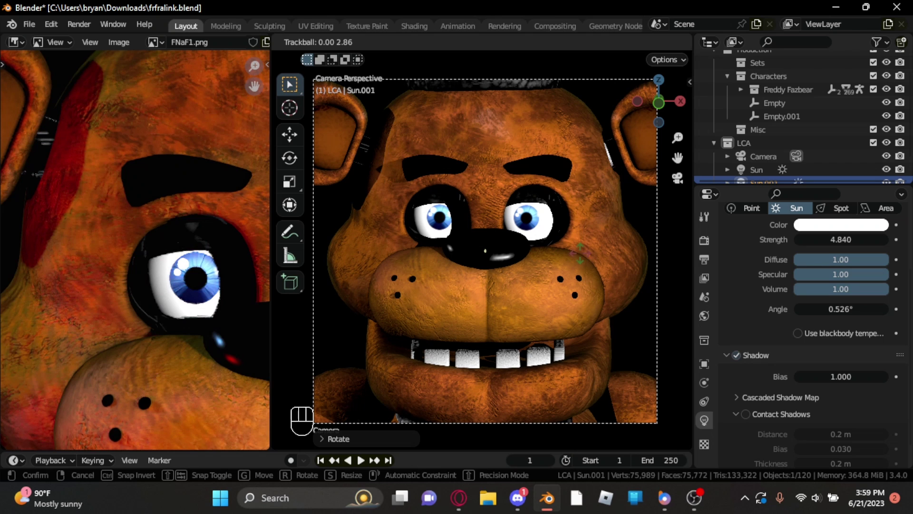
pyautogui.moveTo(181, 270); pyautogui.dragTo(183, 213)
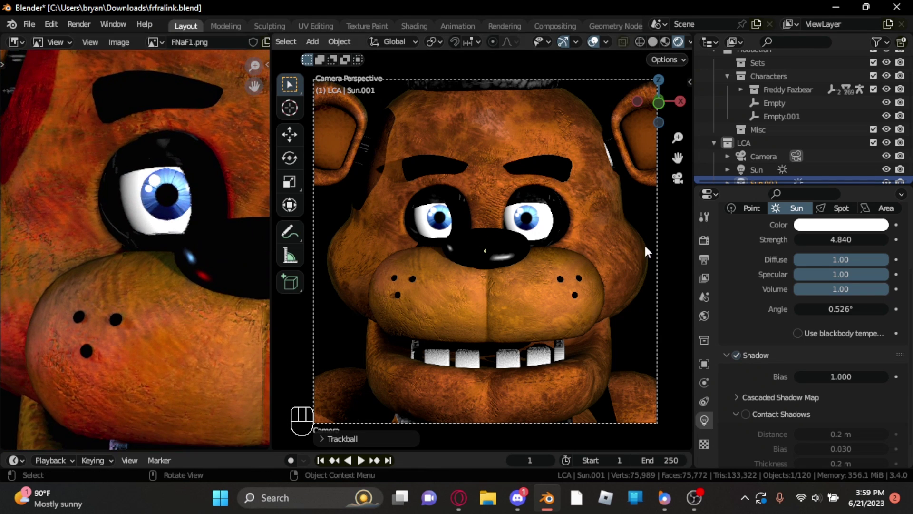
pyautogui.click(152, 186)
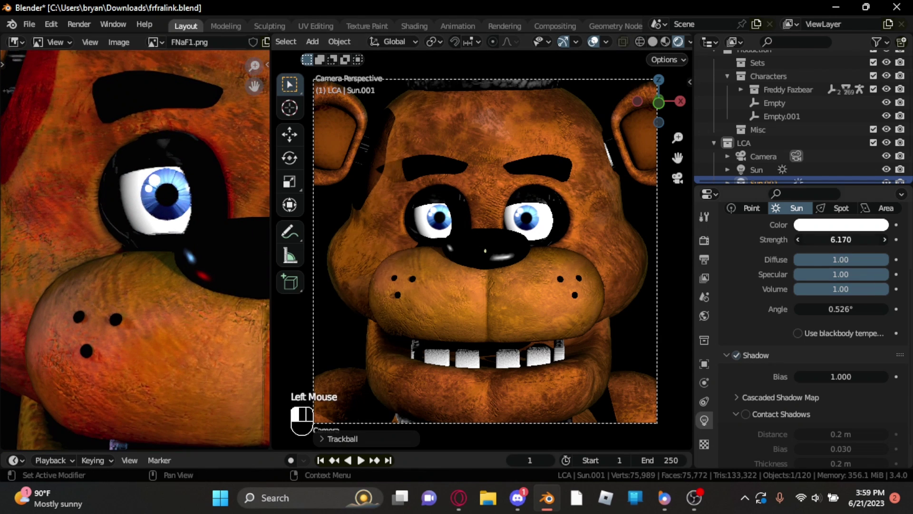
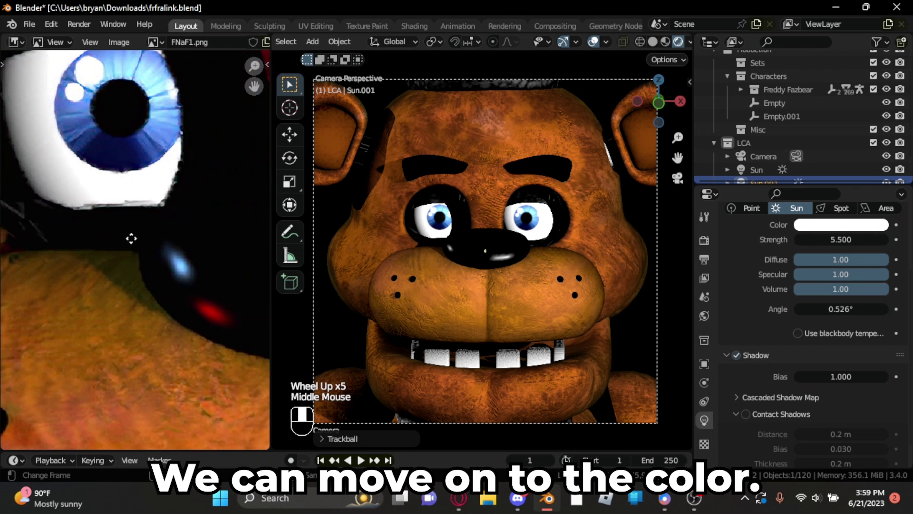
# Tint the second sun light pale blue via the HSV picker at strength 9.08
pyautogui.click(870, 236)
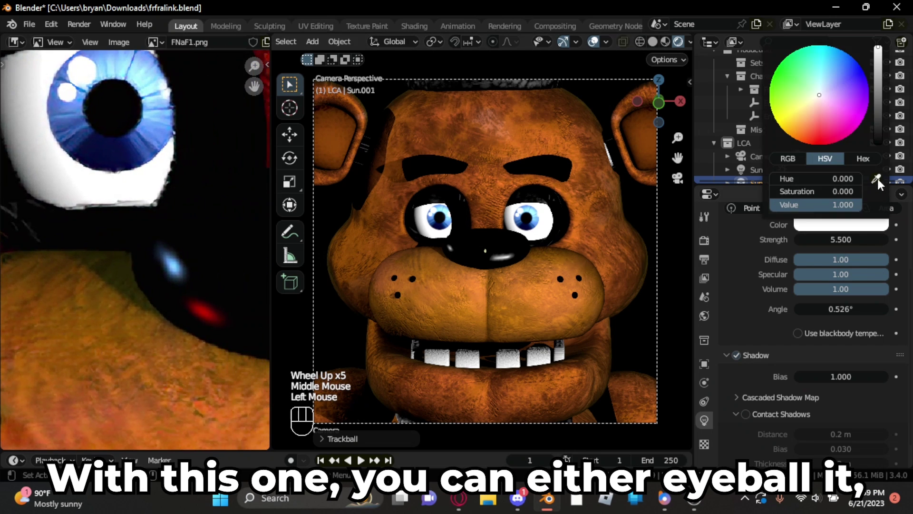
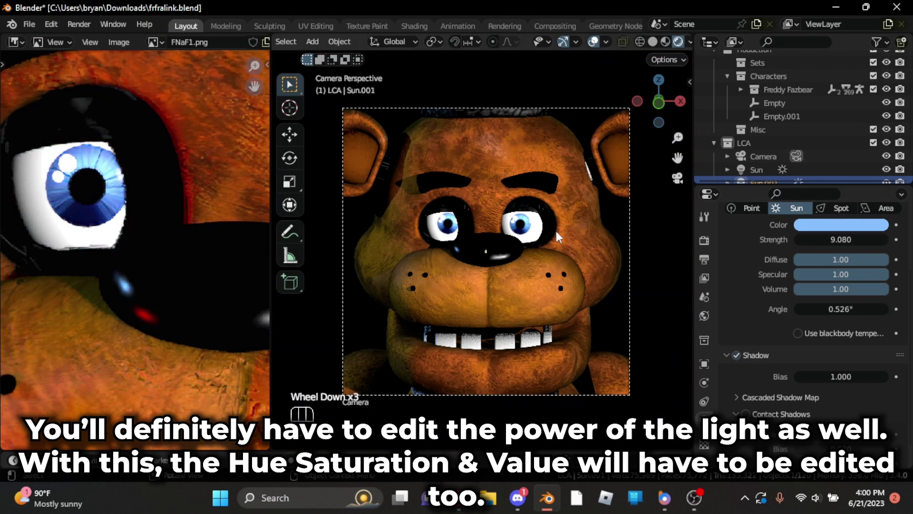
pyautogui.scroll(3)
pyautogui.click(854, 233)
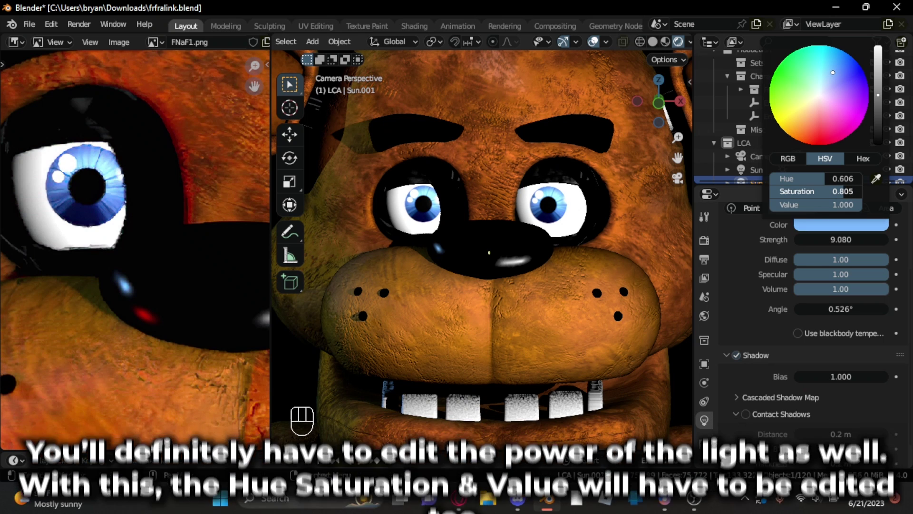
pyautogui.press('r')
# Select the first sun light and begin freely rotating it to re-aim at Freddy's face
pyautogui.click(774, 170)
pyautogui.press('r')
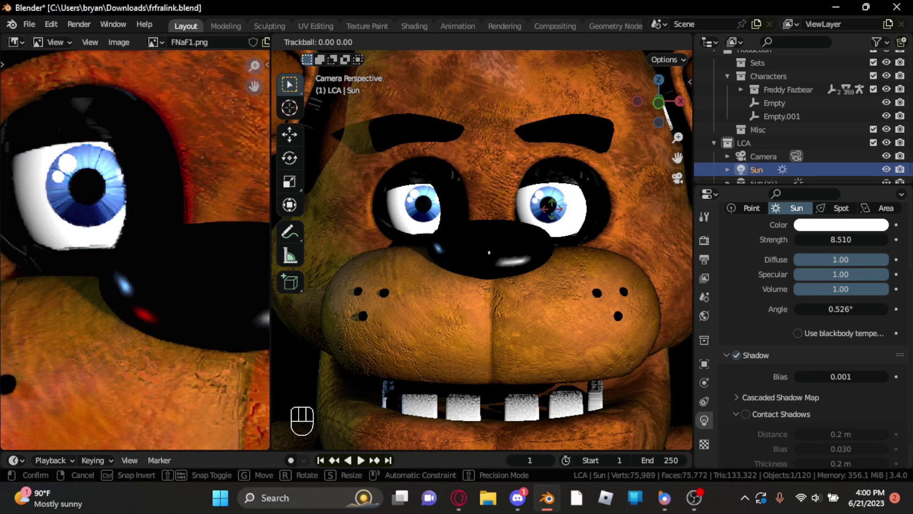
pyautogui.moveTo(594, 54); pyautogui.dragTo(591, 103)
pyautogui.scroll(-3)
pyautogui.scroll(3)
pyautogui.press('alt+h')
pyautogui.click(595, 49)
pyautogui.scroll(3)
pyautogui.click(505, 204)
pyautogui.scroll(3)
pyautogui.moveTo(325, 60); pyautogui.dragTo(490, 226)
pyautogui.click(481, 220)
pyautogui.press('alt+g')
pyautogui.press('g')
pyautogui.click(683, 183)
pyautogui.scroll(-3)
pyautogui.middleClick(525, 217)
pyautogui.moveTo(506, 199); pyautogui.dragTo(513, 240)
pyautogui.scroll(3)
# Settle and confirm the first sun light's new angle against the reference
pyautogui.middleClick(551, 230)
pyautogui.click(568, 209)
pyautogui.middleClick(576, 202)
pyautogui.scroll(-3)
pyautogui.middleClick(585, 213)
pyautogui.scroll(3)
pyautogui.middleClick(587, 219)
pyautogui.scroll(-3)
pyautogui.middleClick(587, 219)
pyautogui.click(572, 240)
pyautogui.click(634, 45)
pyautogui.scroll(3)
pyautogui.click(684, 184)
pyautogui.press('alt+g')
pyautogui.scroll(-3)
pyautogui.scroll(3)
pyautogui.click(334, 51)
pyautogui.scroll(-3)
pyautogui.click(676, 46)
pyautogui.click(762, 169)
pyautogui.moveTo(677, 44); pyautogui.dragTo(674, 49)
pyautogui.press('r')
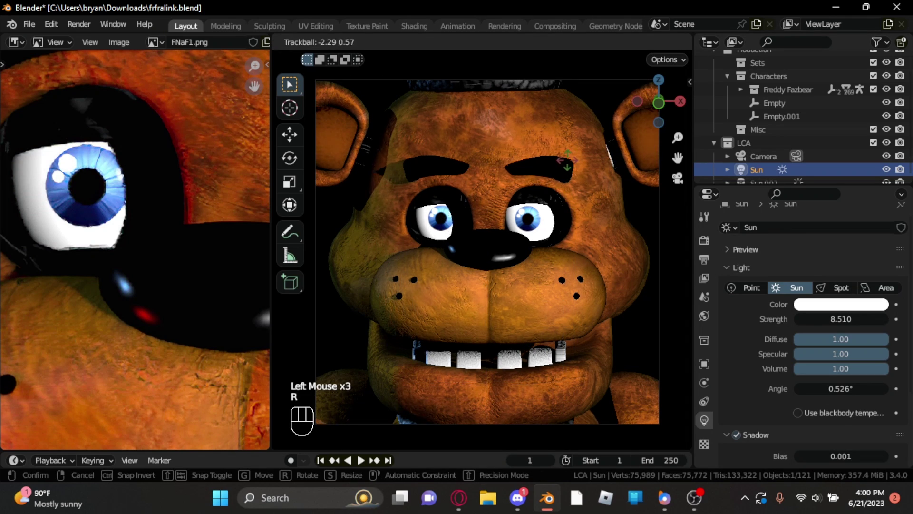
pyautogui.press('r')
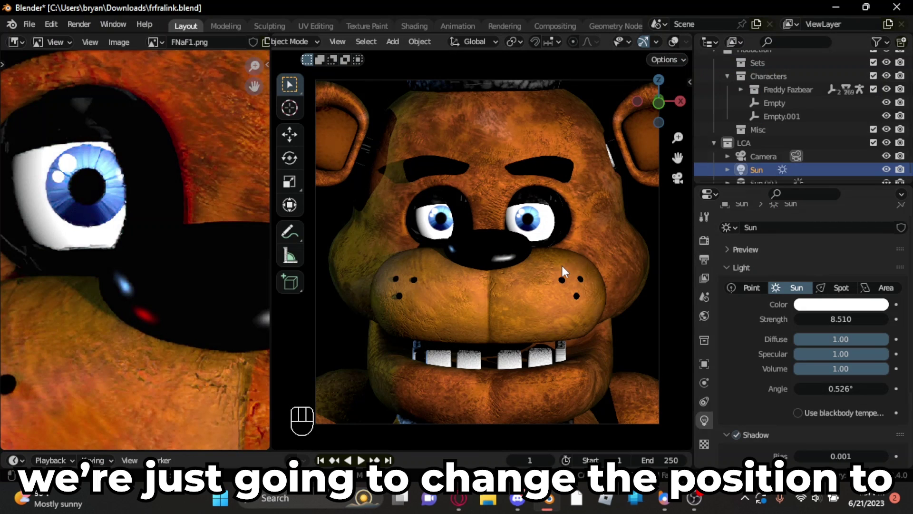
# Add a third sun light to the scene with Shift+A
pyautogui.scroll(3)
pyautogui.scroll(-3)
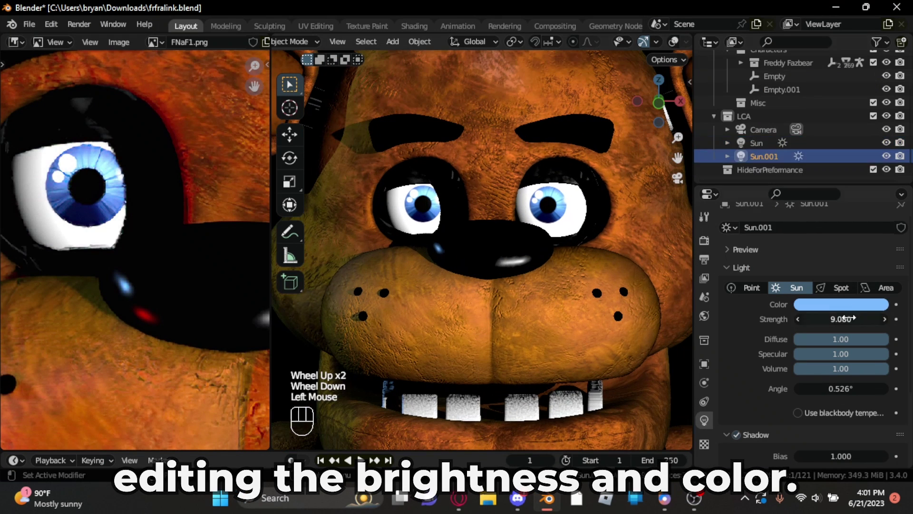
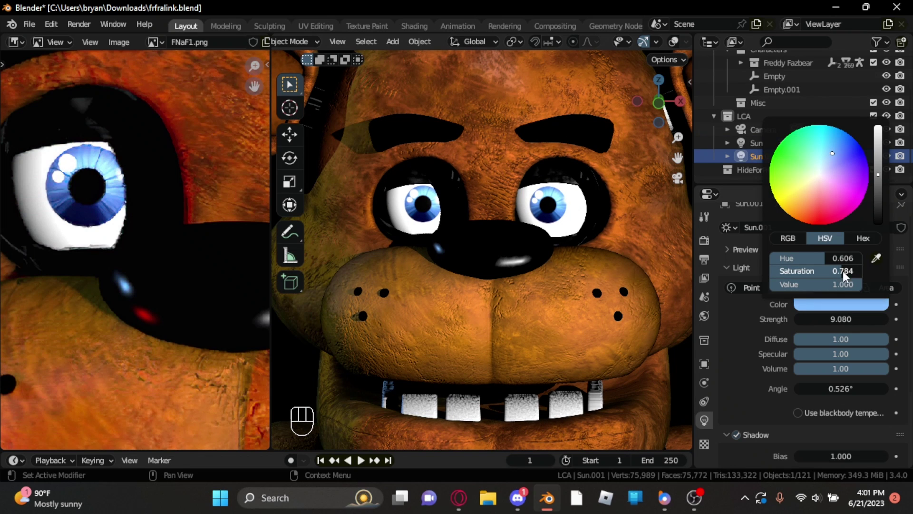
pyautogui.press('shift+a')
# Rotate the third sun light about the vertical Z axis at strength 2.99 and confirm
pyautogui.press('r')
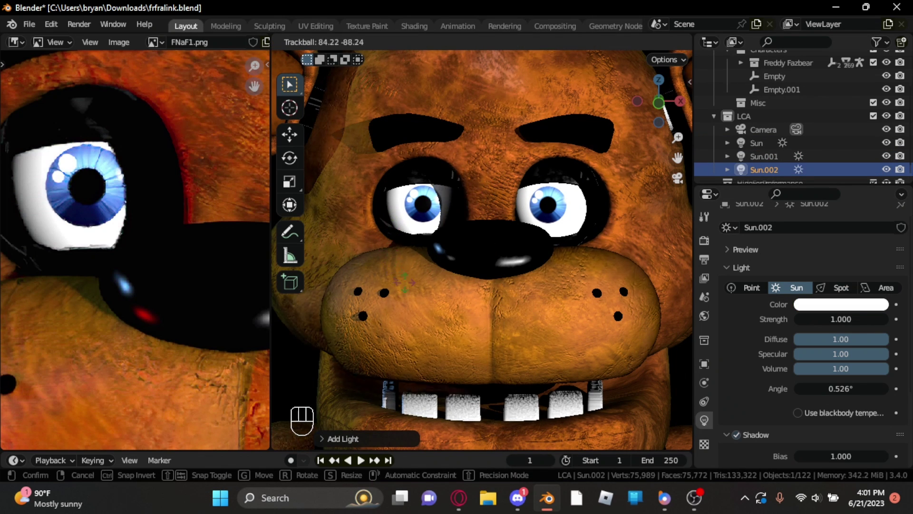
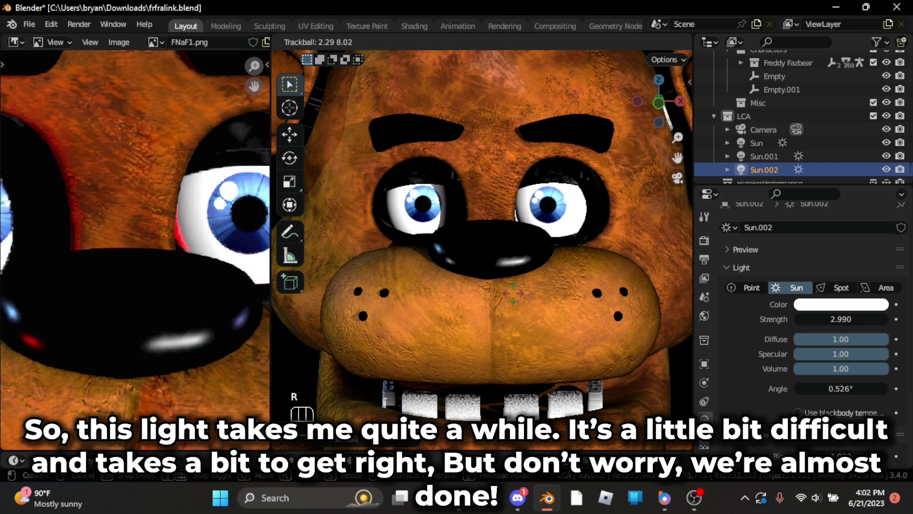
pyautogui.press('r')
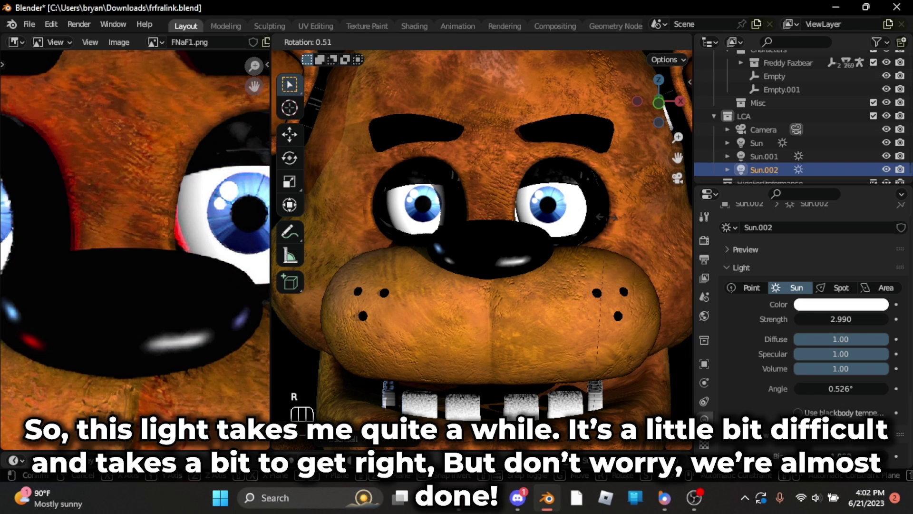
pyautogui.press('r')
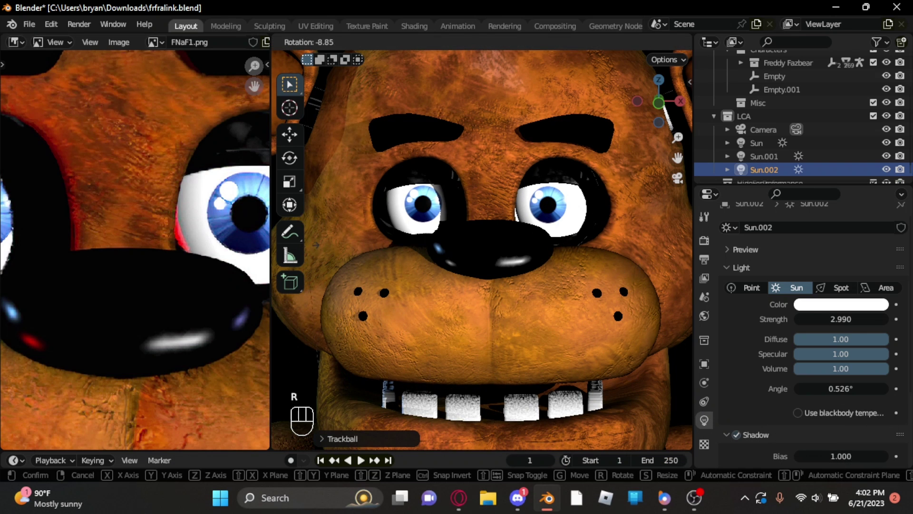
pyautogui.scroll(-3)
pyautogui.moveTo(192, 219); pyautogui.dragTo(199, 218)
pyautogui.press('r')
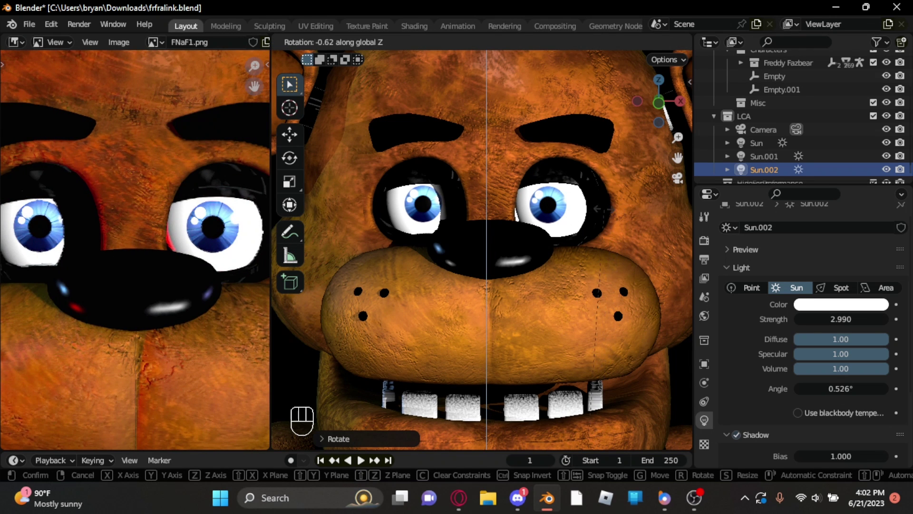
pyautogui.click(198, 219)
# Select the first and blue second sun lights in the outliner
pyautogui.press('r')
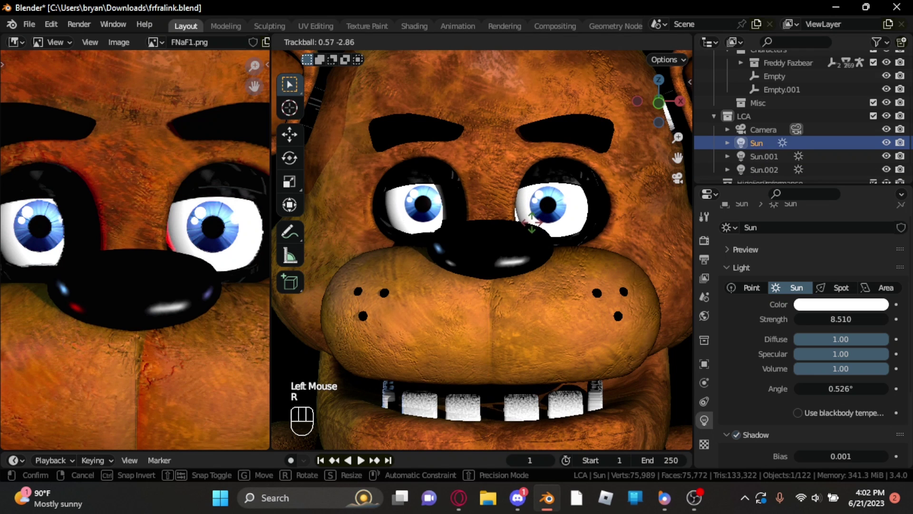
pyautogui.click(198, 218)
pyautogui.press('r')
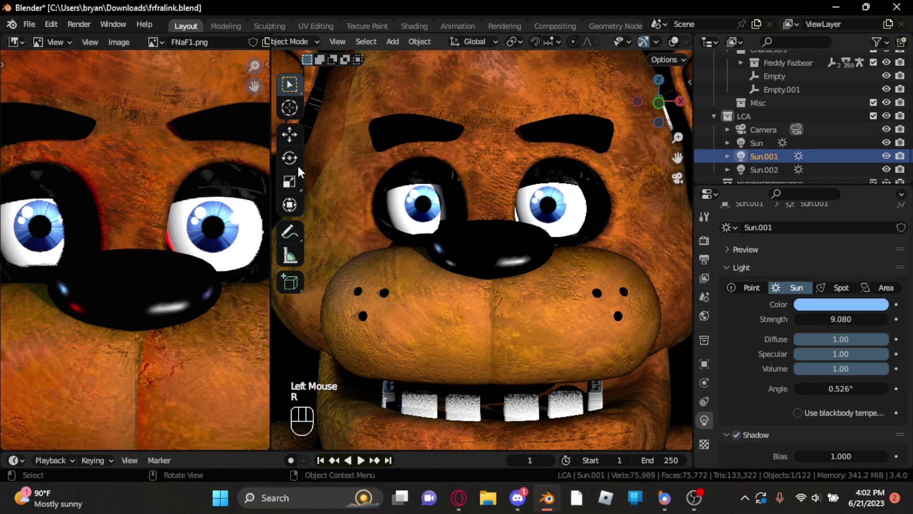
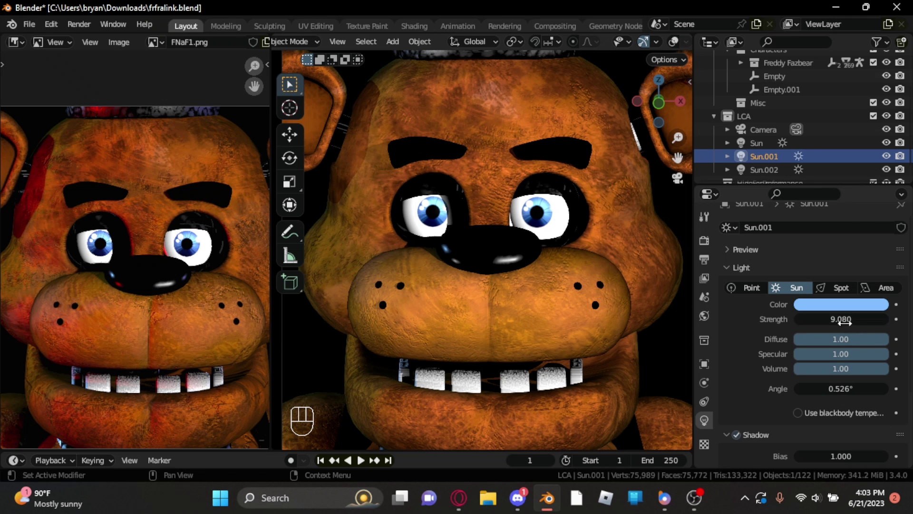
# Make the third sun light red at strength 3.17 and start tumbling it
pyautogui.click(838, 300)
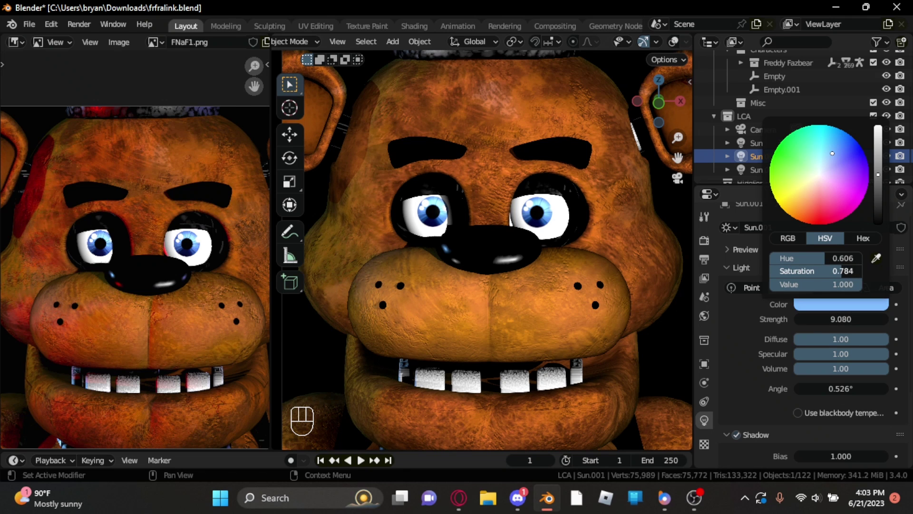
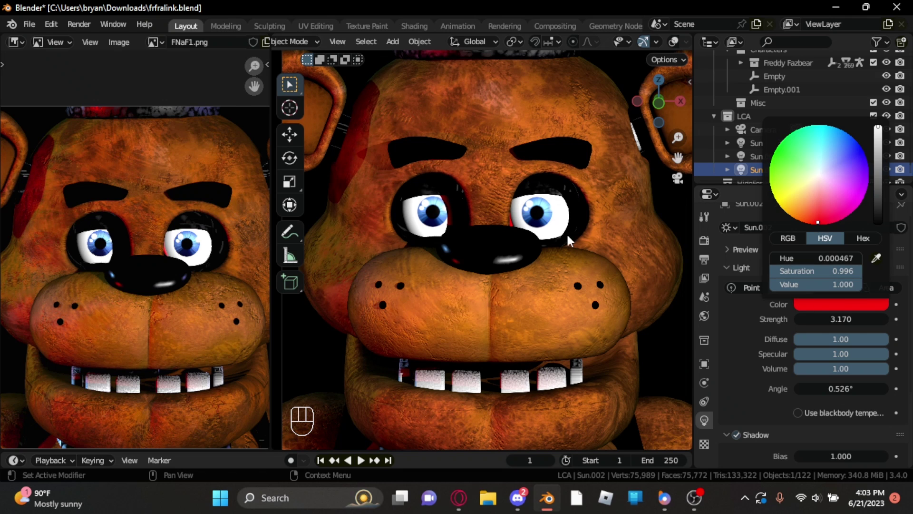
pyautogui.press('r')
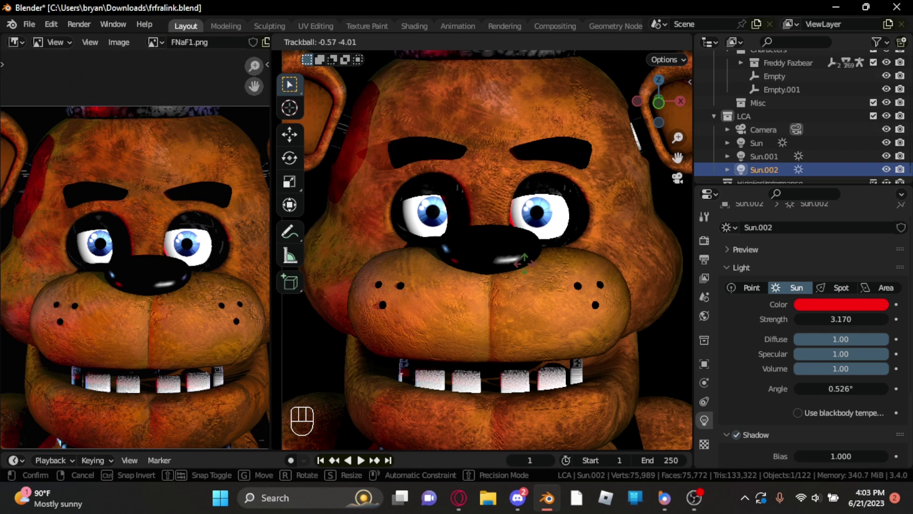
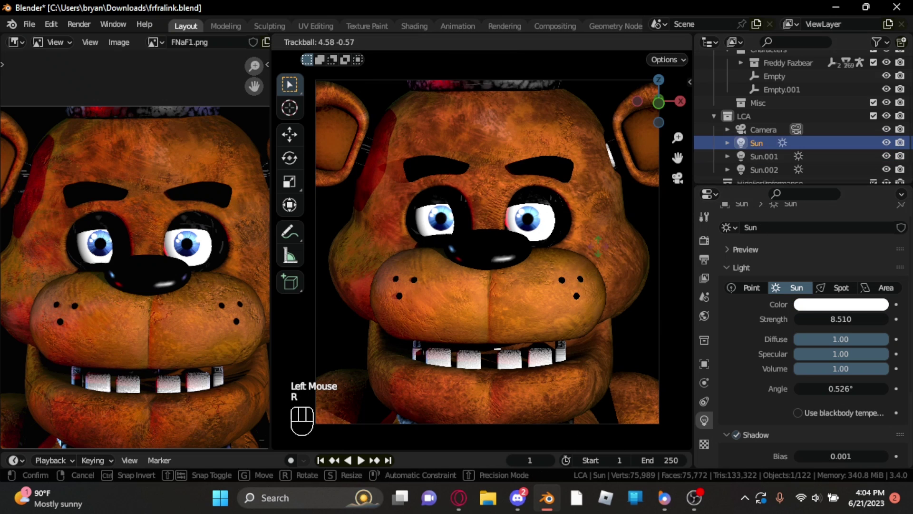
# Trackball-rotate the main white sun light to re-aim it
pyautogui.press('r')
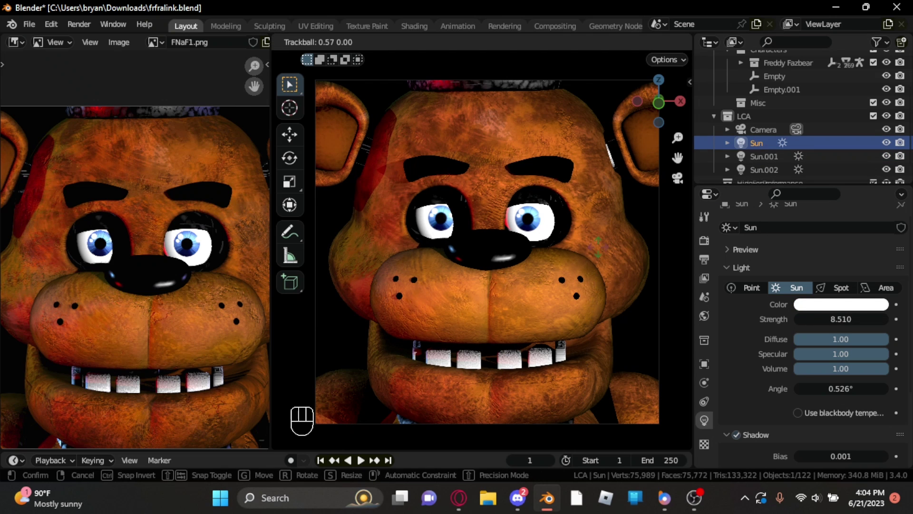
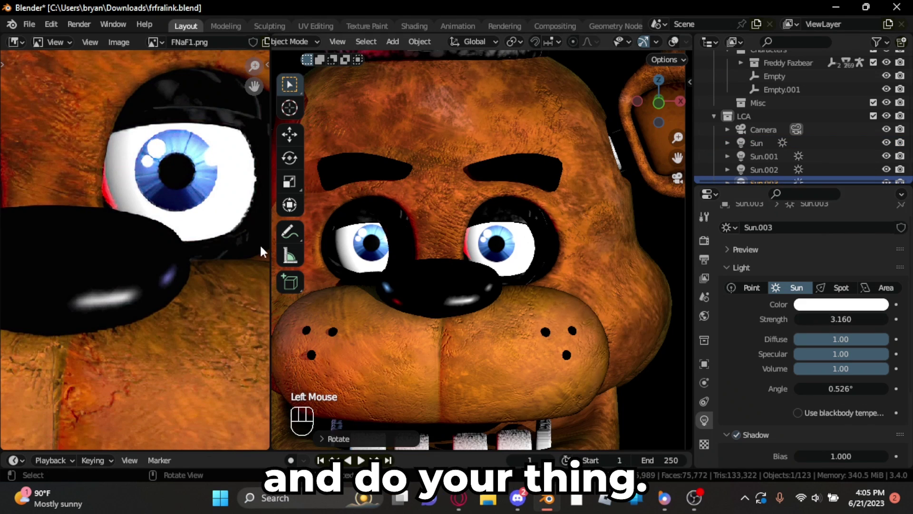
# Trackball-rotate the fourth sun light so the face lighting matches the reference, and confirm
pyautogui.middleClick(200, 241)
pyautogui.scroll(-3)
pyautogui.press('r')
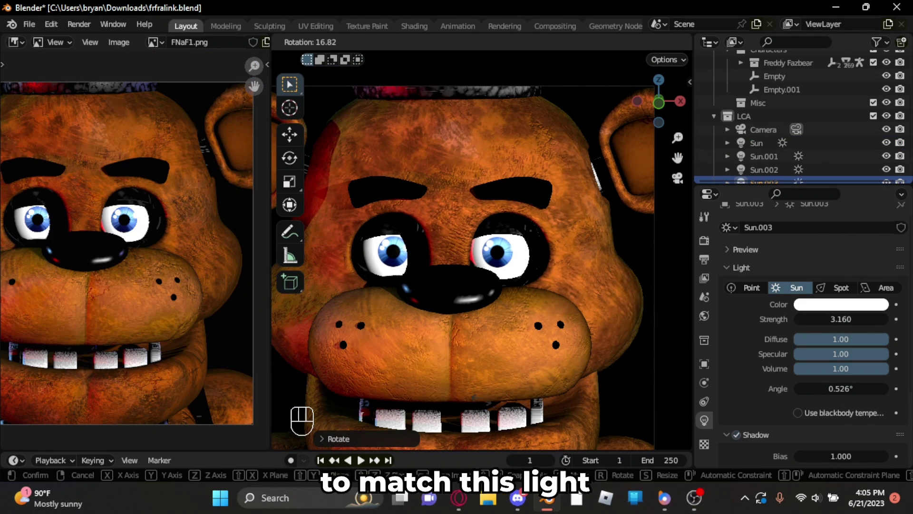
pyautogui.press('r')
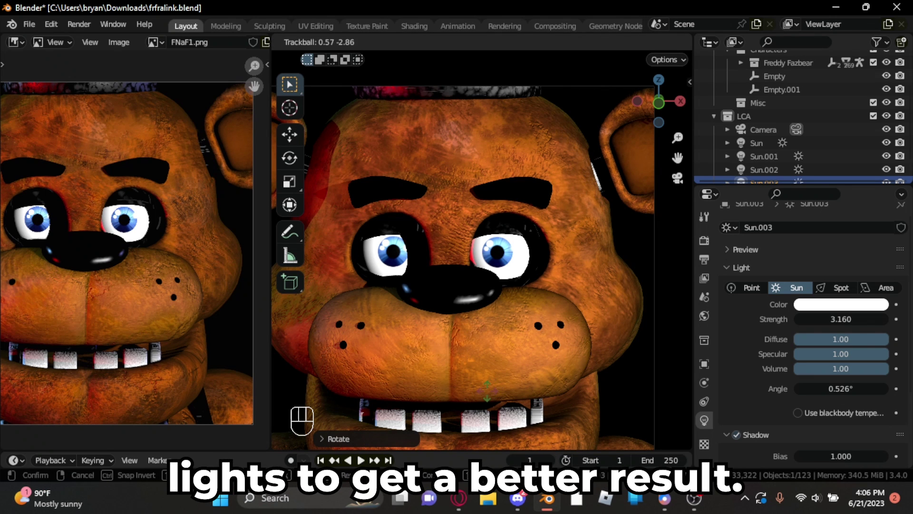
pyautogui.press('r')
pyautogui.press('r')
pyautogui.scroll(-3)
pyautogui.middleClick(551, 250)
pyautogui.scroll(3)
pyautogui.middleClick(550, 252)
pyautogui.scroll(3)
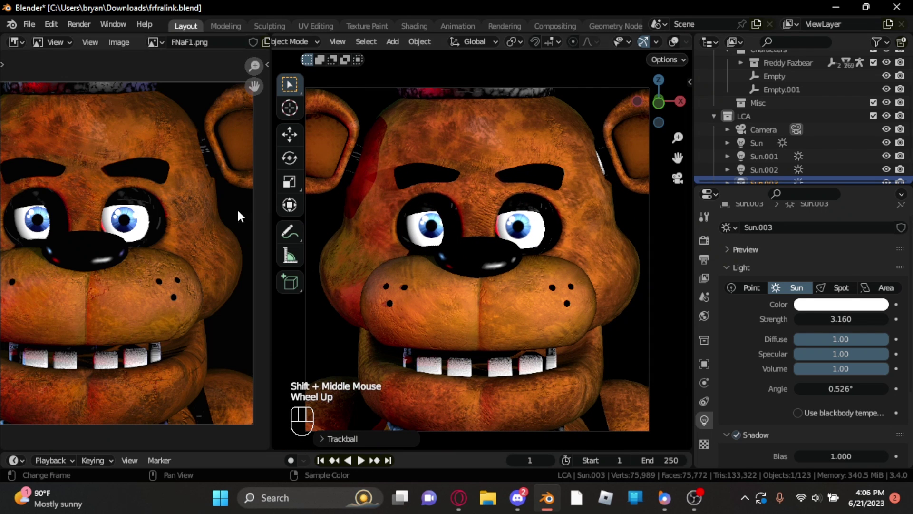
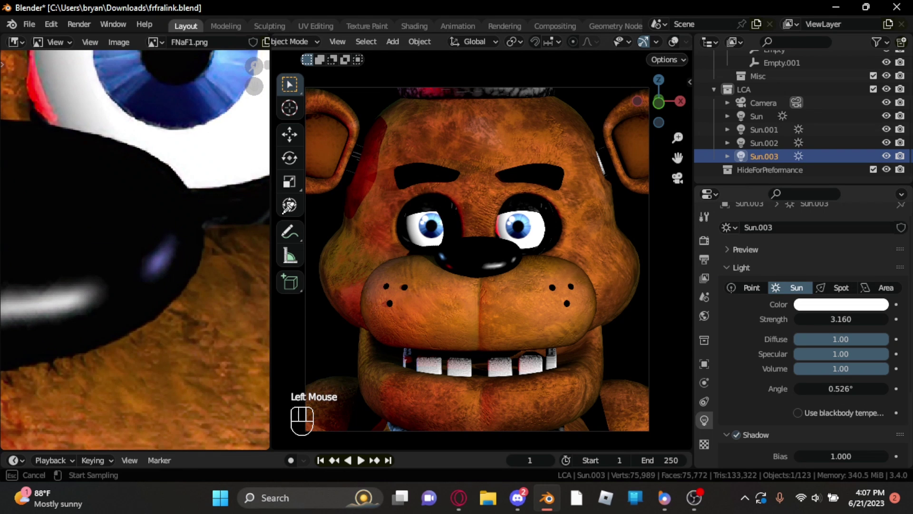
# Tint the fourth sun light lavender with Hue 0.656 and Saturation 0.666
pyautogui.scroll(-3)
pyautogui.click(831, 309)
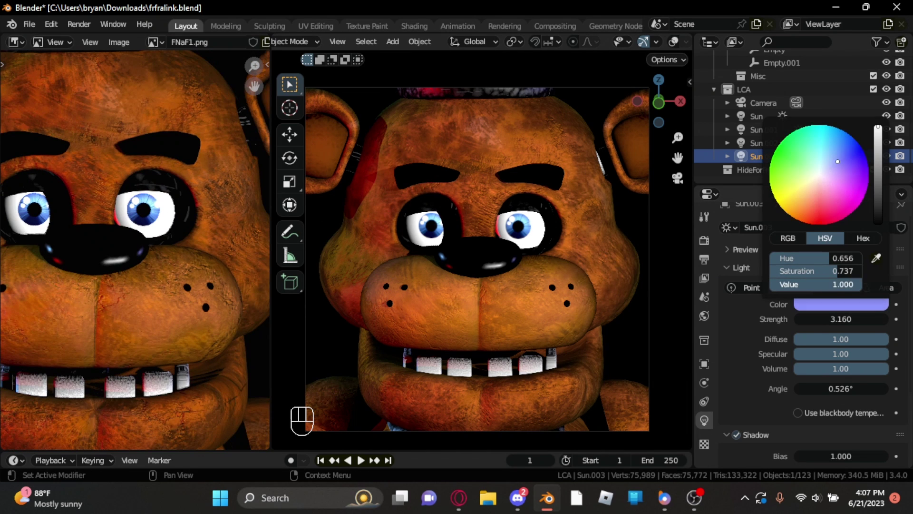
pyautogui.scroll(3)
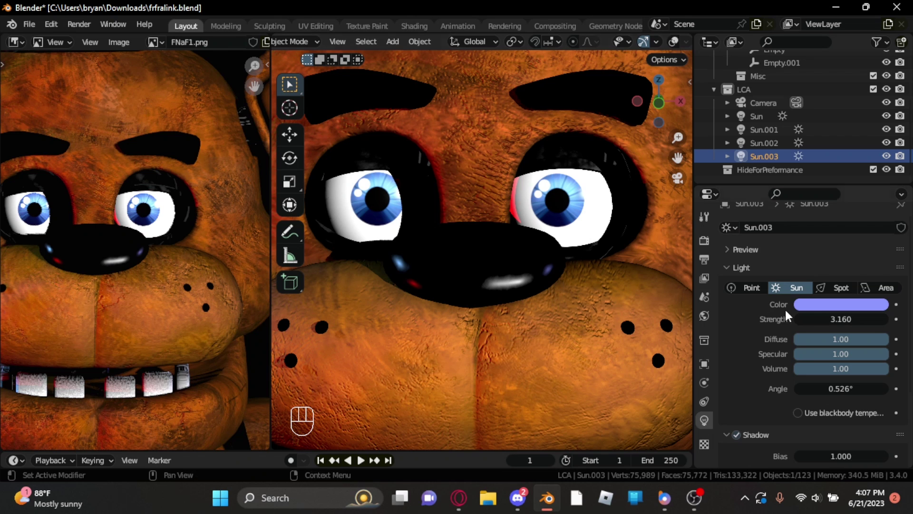
pyautogui.click(824, 314)
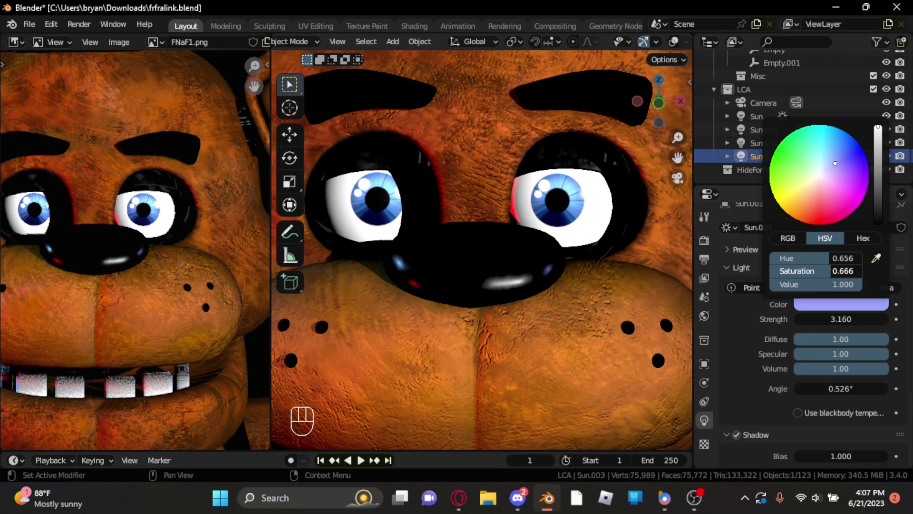
# Raise its strength to 3.76 and start freely rotating it toward Freddy
pyautogui.scroll(-3)
pyautogui.scroll(3)
pyautogui.press('r')
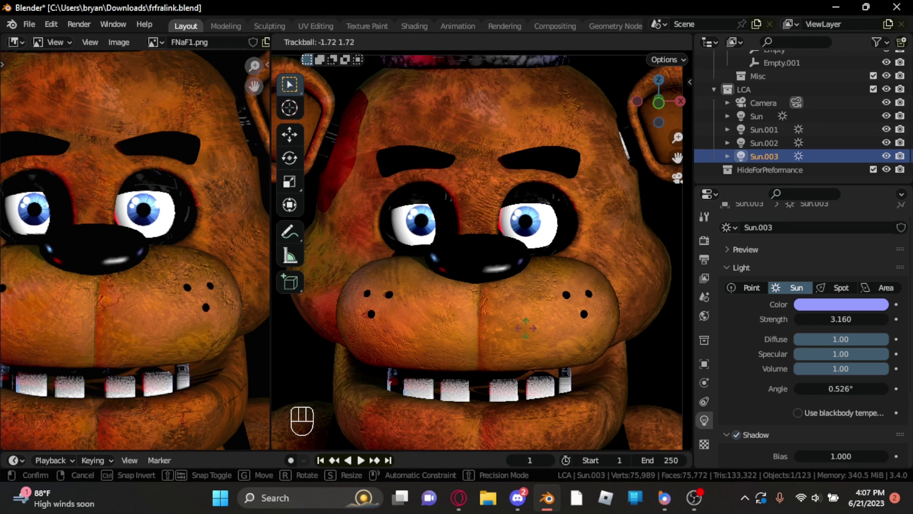
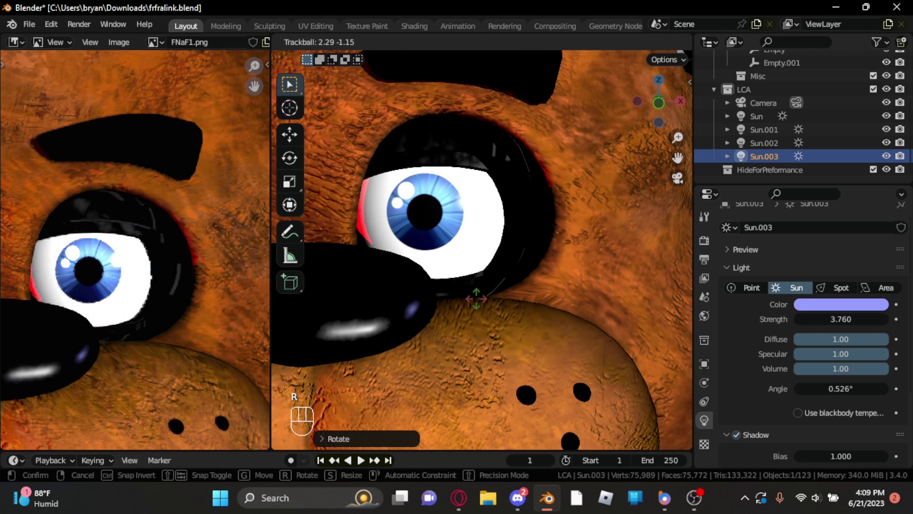
# Confirm the lavender sun light's new angle so it lights Freddy's face
pyautogui.scroll(-3)
pyautogui.middleClick(582, 249)
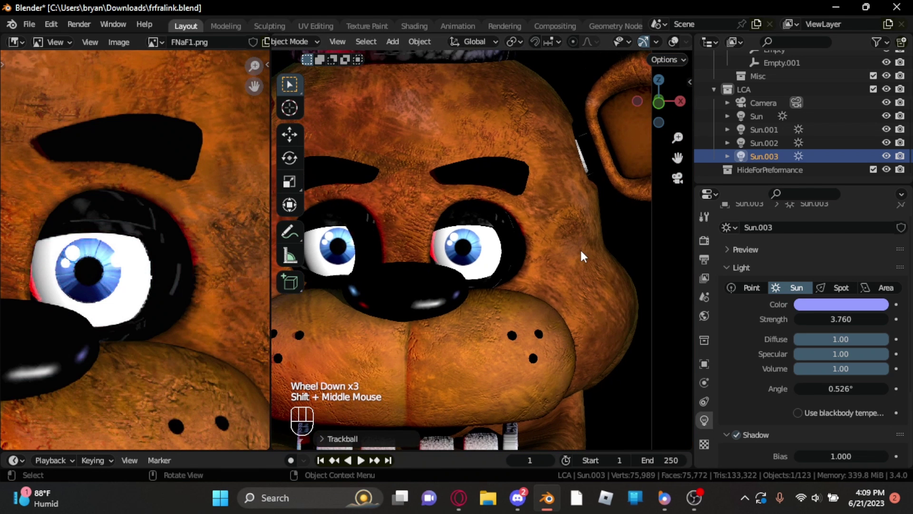
pyautogui.press('r')
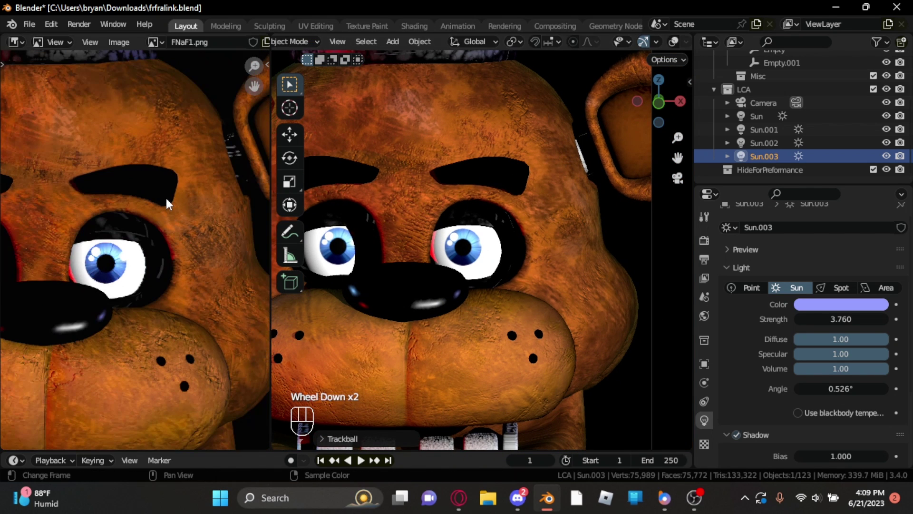
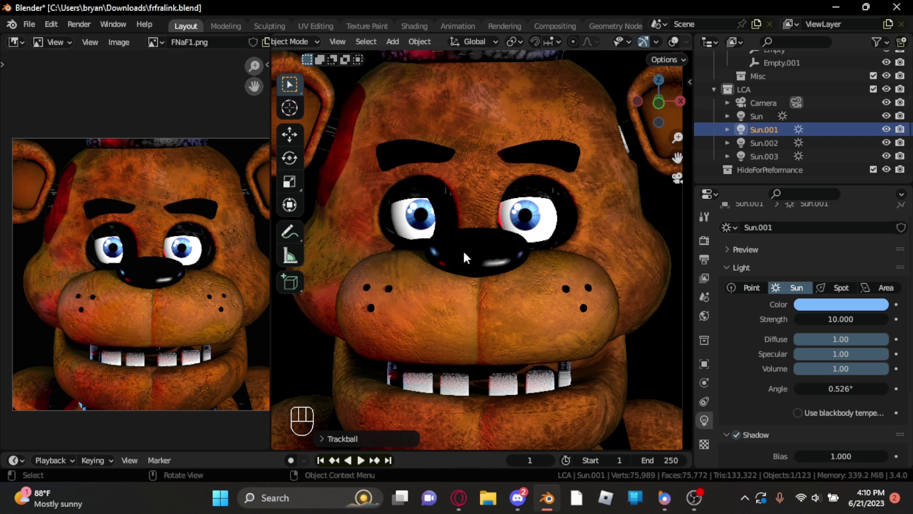
# Select the main white Sun and trackball-rotate it twice to re-aim light on Freddy's face
pyautogui.scroll(-3)
pyautogui.click(777, 150)
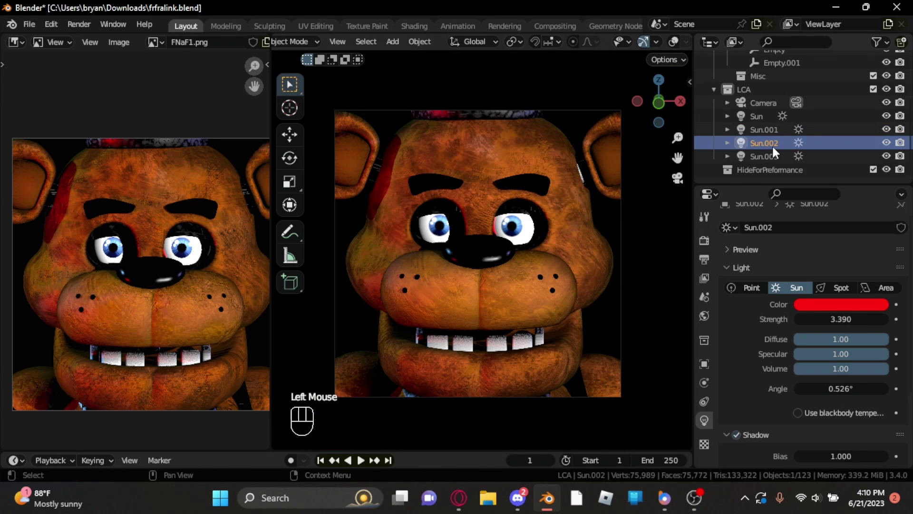
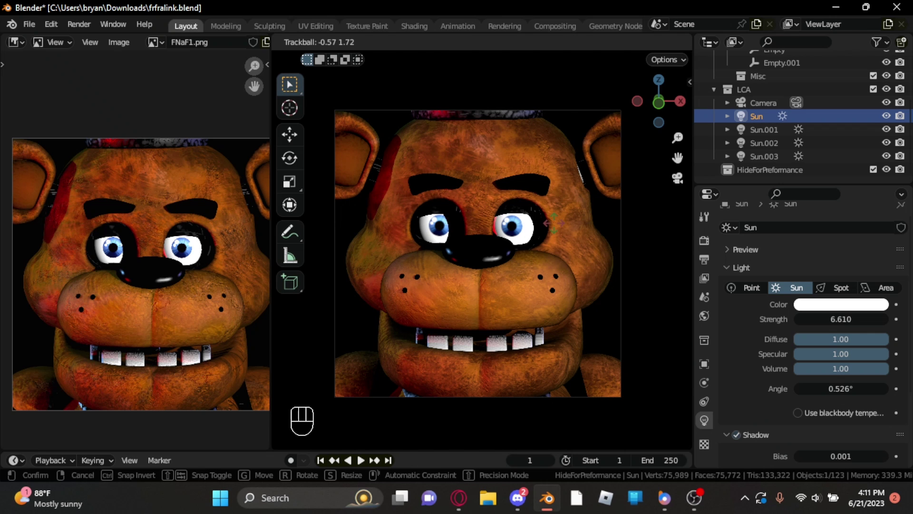
pyautogui.scroll(3)
pyautogui.moveTo(425, 215); pyautogui.dragTo(467, 221)
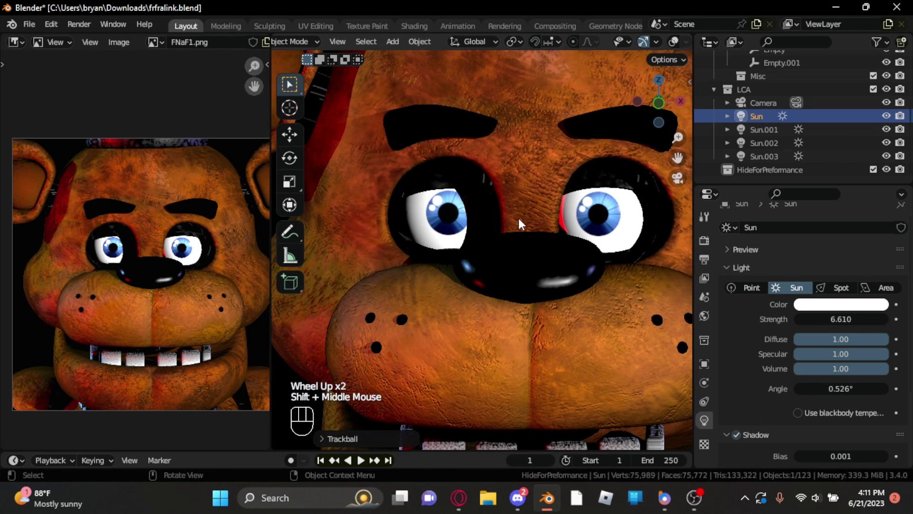
pyautogui.press('r')
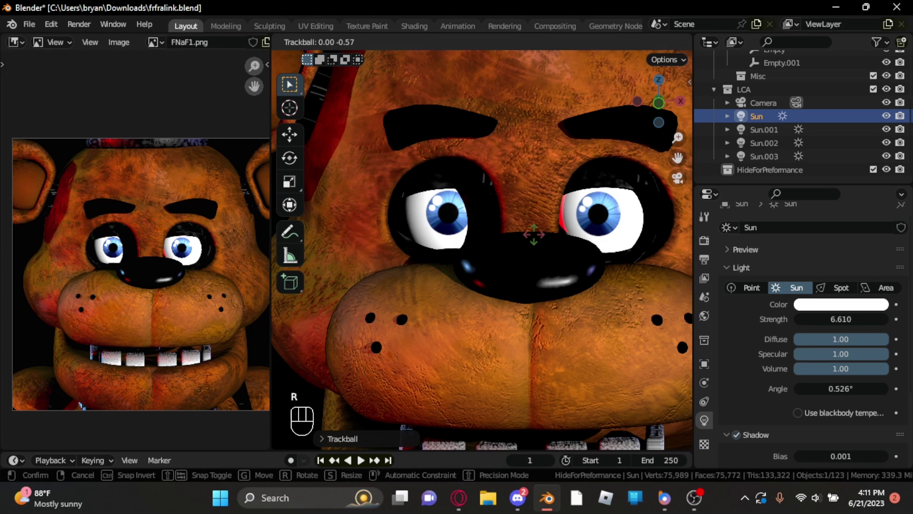
pyautogui.scroll(-3)
pyautogui.scroll(3)
pyautogui.moveTo(603, 245); pyautogui.dragTo(584, 244)
pyautogui.scroll(3)
pyautogui.press('r')
# Return to the camera's framing of Freddy to check the white light against the reference
pyautogui.press('r')
pyautogui.press('r')
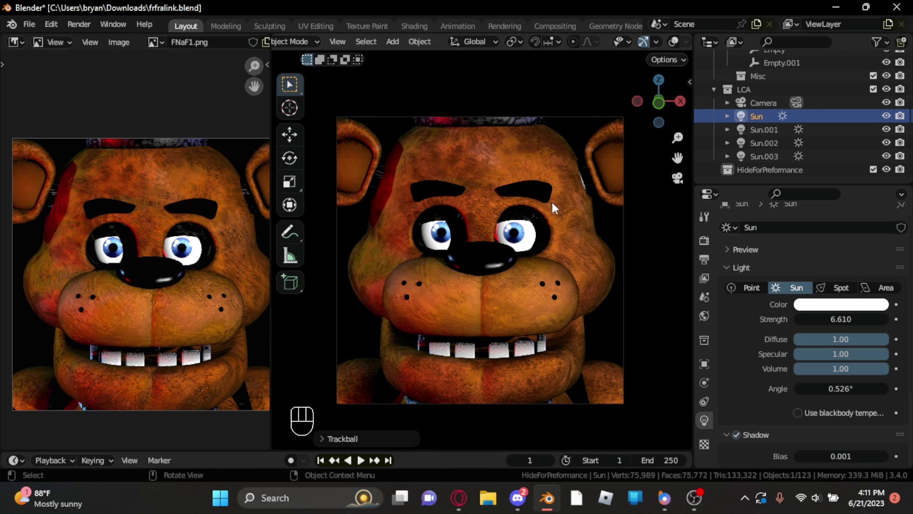
pyautogui.press('r')
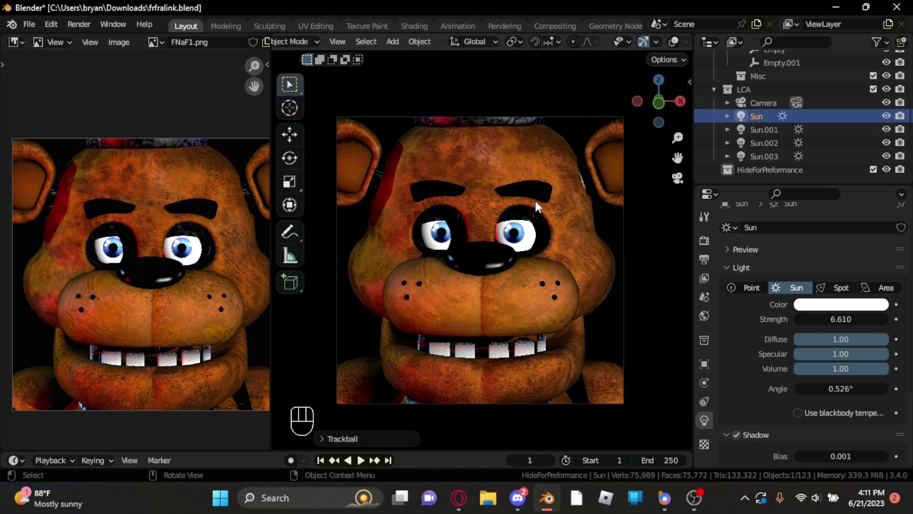
pyautogui.press('r')
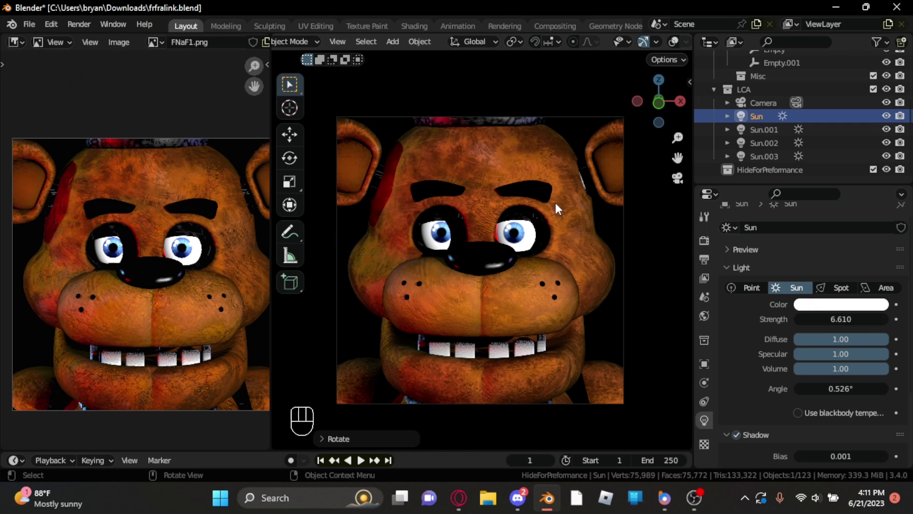
# Orbit and zoom out around Freddy to check the whole lit model with hat
pyautogui.scroll(-3)
pyautogui.scroll(3)
pyautogui.click(682, 183)
pyautogui.scroll(-3)
pyautogui.moveTo(600, 208); pyautogui.dragTo(598, 256)
pyautogui.moveTo(598, 248); pyautogui.dragTo(584, 226)
pyautogui.moveTo(581, 228); pyautogui.dragTo(589, 250)
pyautogui.moveTo(587, 253); pyautogui.dragTo(610, 239)
pyautogui.scroll(3)
pyautogui.middleClick(603, 238)
pyautogui.moveTo(587, 230); pyautogui.dragTo(554, 255)
pyautogui.scroll(-3)
pyautogui.middleClick(557, 244)
pyautogui.middleClick(564, 263)
# Return to the camera framing and select the red Sun.002 light for its strength change
pyautogui.press('n')
pyautogui.doubleClick(688, 151)
pyautogui.press('n')
pyautogui.scroll(-3)
pyautogui.moveTo(556, 229); pyautogui.dragTo(585, 228)
pyautogui.scroll(3)
pyautogui.moveTo(576, 231); pyautogui.dragTo(572, 205)
pyautogui.moveTo(574, 222); pyautogui.dragTo(574, 281)
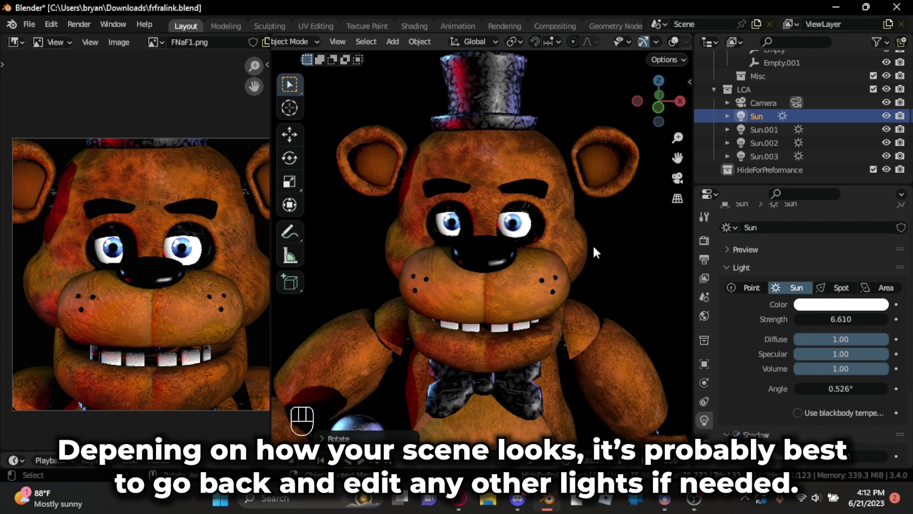
pyautogui.click(689, 184)
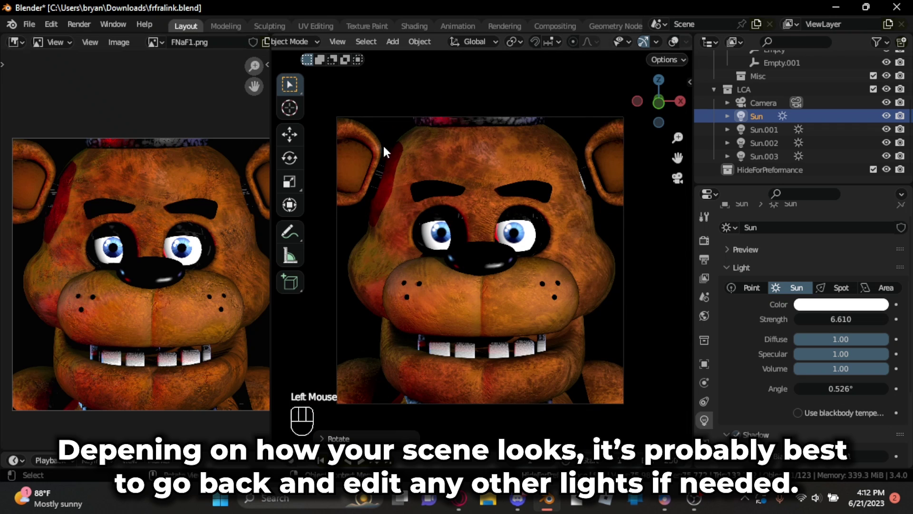